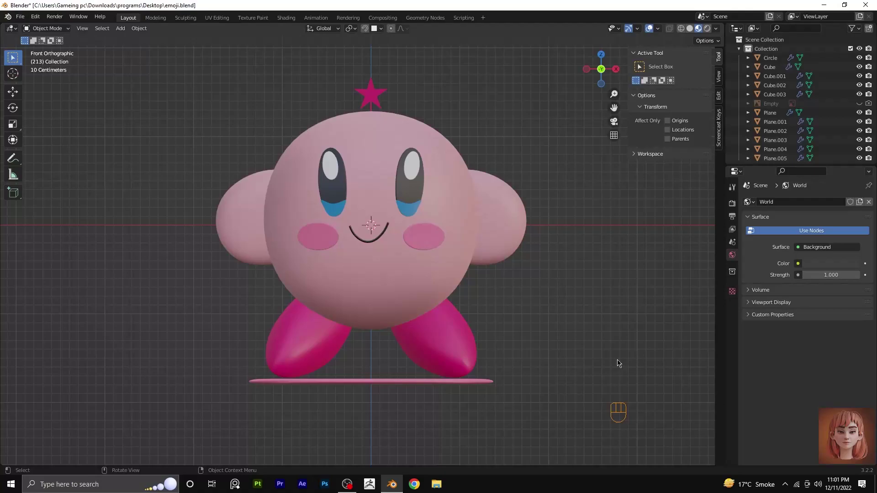
Switch the render engine to Cycles with 500 max samples.
{"action": "left_click", "coordinate": [735, 189]}
{"action": "left_click", "coordinate": [734, 203]}
{"action": "left_click_drag", "start_coordinate": [807, 202], "coordinate": [812, 234]}
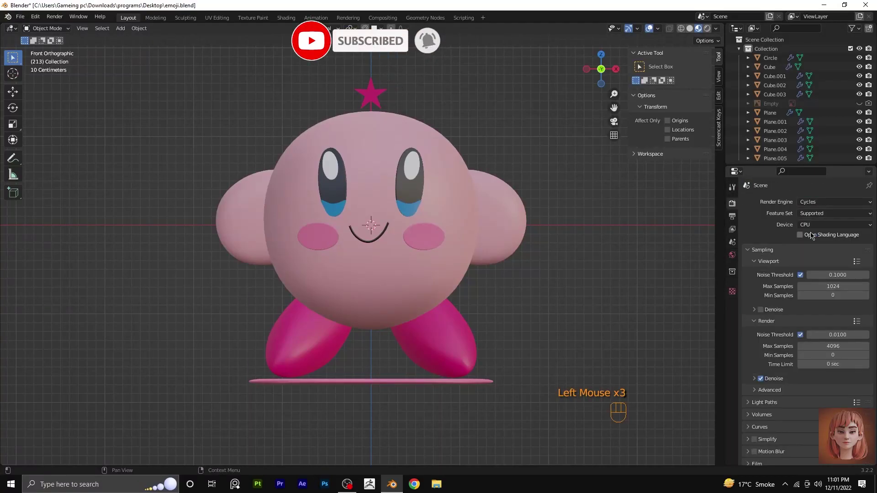
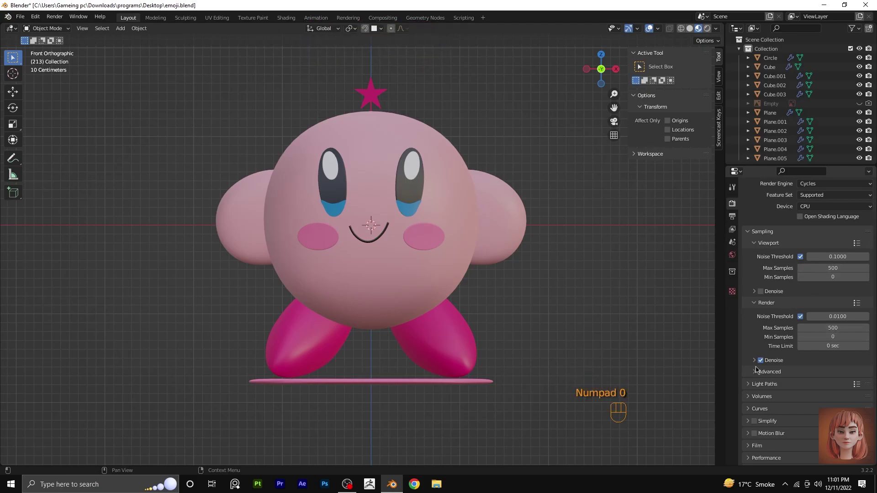
Enable nodes for the world background in World Properties.
{"action": "left_click", "coordinate": [758, 304]}
{"action": "left_click", "coordinate": [757, 257]}
{"action": "left_click", "coordinate": [734, 220]}
Set the world colour to an Environment Texture using the alps_field_4k (1).exr HDRI.
{"action": "left_click", "coordinate": [737, 257]}
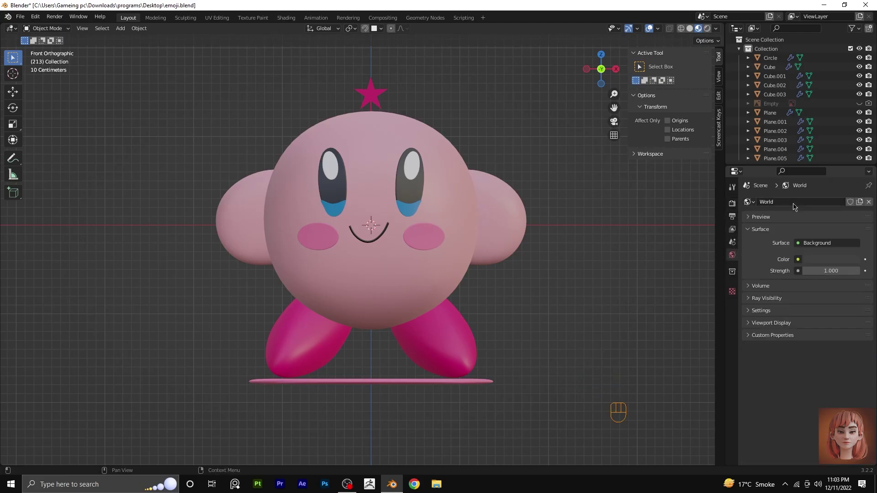
{"action": "left_click_drag", "start_coordinate": [803, 262], "coordinate": [637, 301]}
{"action": "left_click", "coordinate": [863, 275]}
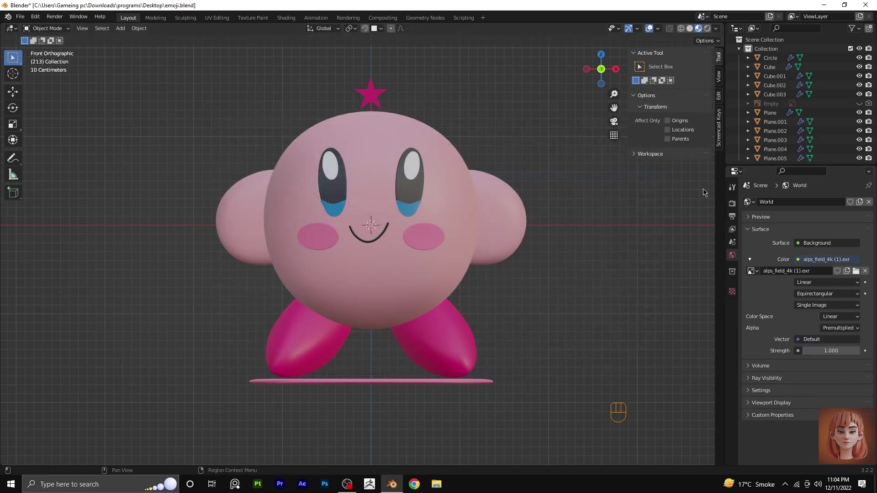
Switch the viewport to Rendered shading to preview the Cycles lighting.
{"action": "left_click", "coordinate": [709, 30]}
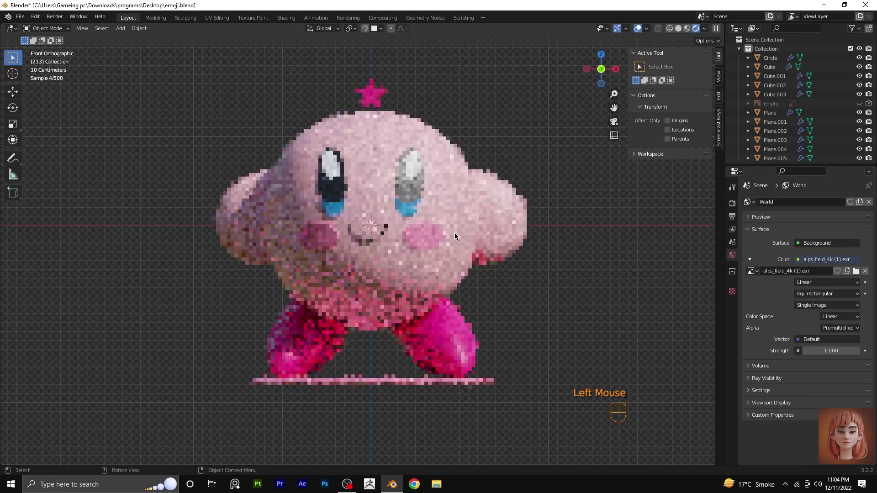
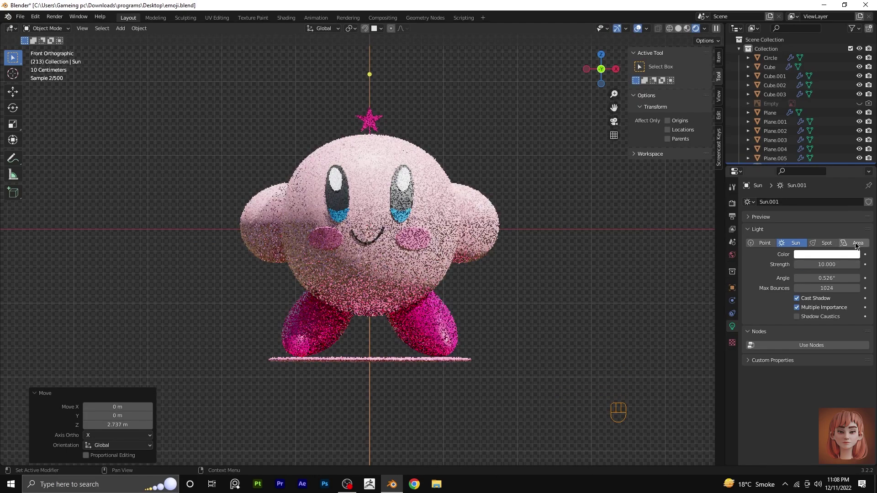
Move the sun light along the Y axis from the side view, then return to front view.
{"action": "scroll", "scroll_direction": "down", "scroll_amount": 3}
{"action": "key", "text": "KP_3"}
{"action": "key", "text": "g"}
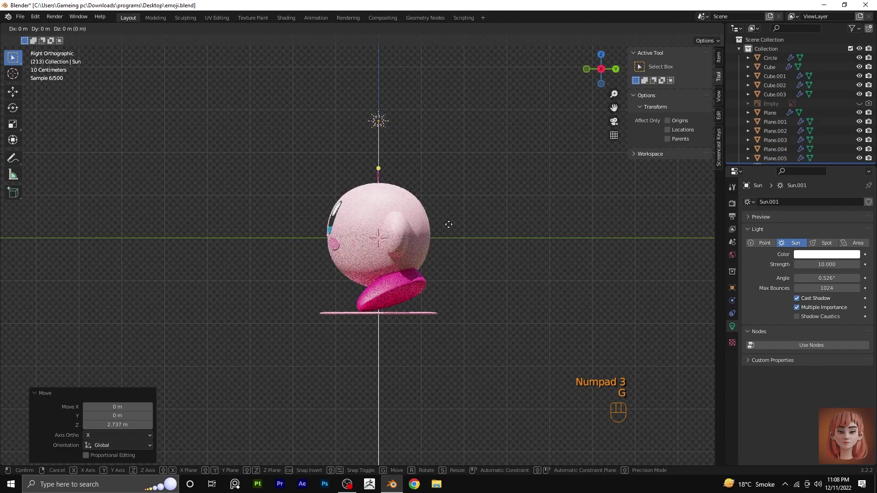
{"action": "key", "text": "y"}
{"action": "left_click", "coordinate": [344, 243]}
{"action": "key", "text": "KP_1"}
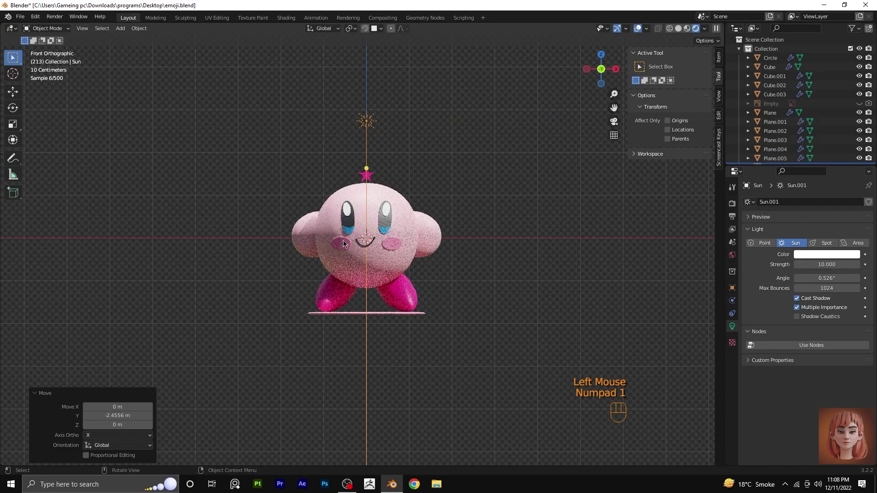
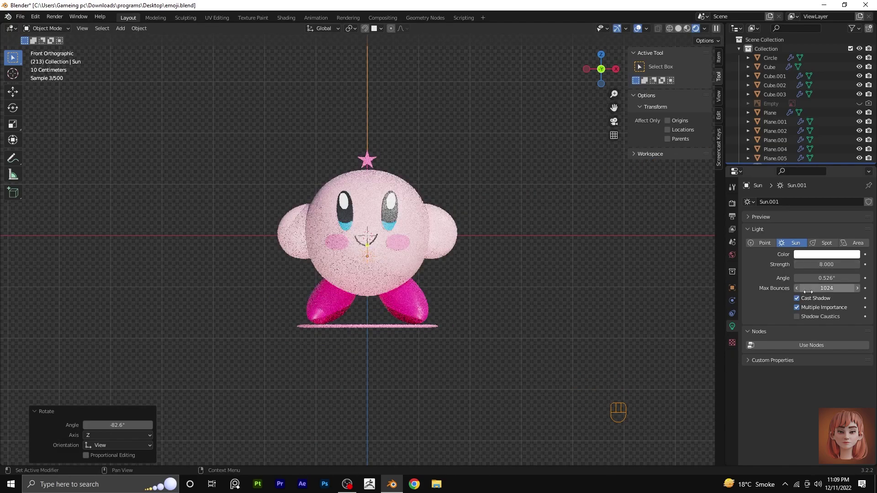
Shift the sun light down beside Kirby's base from an orbited view.
{"action": "scroll", "scroll_direction": "down", "scroll_amount": 3}
{"action": "left_click_drag", "start_coordinate": [417, 315], "coordinate": [363, 314]}
{"action": "key", "text": "g"}
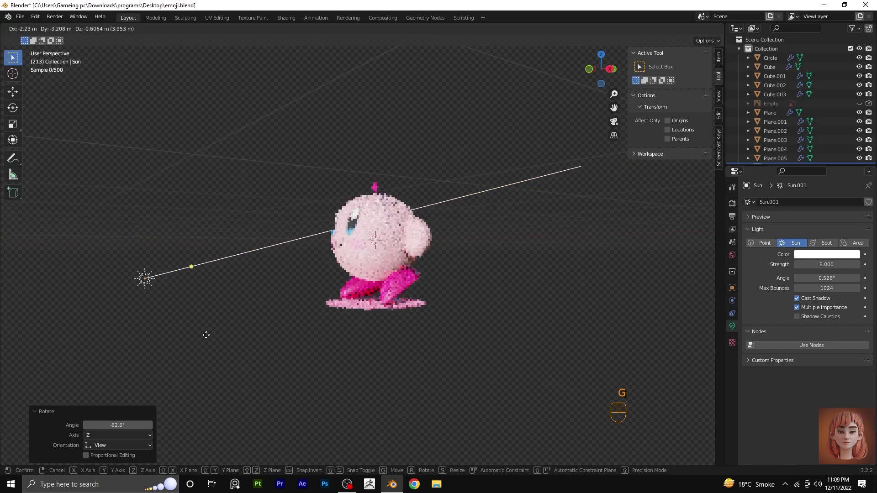
{"action": "left_click", "coordinate": [219, 379]}
{"action": "key", "text": "KP_1"}
Slide the sun along X and rotate it to angle its light across Kirby.
{"action": "key", "text": "g"}
{"action": "key", "text": "x"}
{"action": "left_click", "coordinate": [497, 420]}
{"action": "scroll", "scroll_direction": "up", "scroll_amount": 3}
{"action": "key", "text": "r"}
{"action": "left_click", "coordinate": [511, 314]}
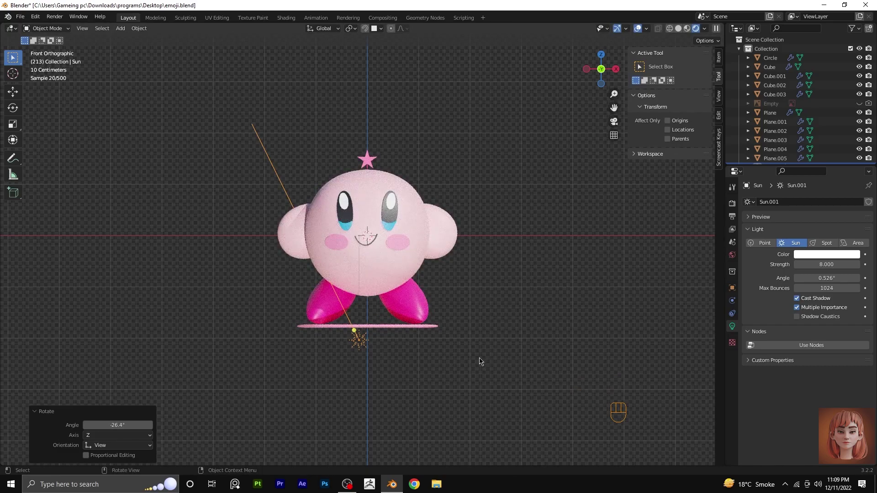
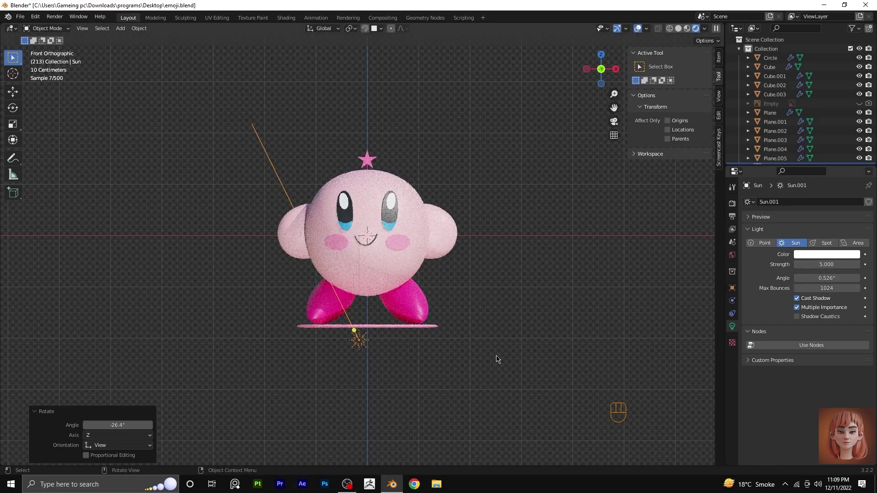
Add a new camera to the scene from the side view.
{"action": "scroll", "scroll_direction": "up", "scroll_amount": 3}
{"action": "scroll", "scroll_direction": "down", "scroll_amount": 3}
{"action": "key", "text": "KP_3"}
{"action": "scroll", "scroll_direction": "down", "scroll_amount": 3}
{"action": "key", "text": "shift+a"}
Move the camera out along Y in front of Kirby and rotate it to face him.
{"action": "key", "text": "g"}
{"action": "key", "text": "y"}
{"action": "left_click", "coordinate": [197, 276]}
{"action": "key", "text": "KP_7"}
{"action": "key", "text": "r"}
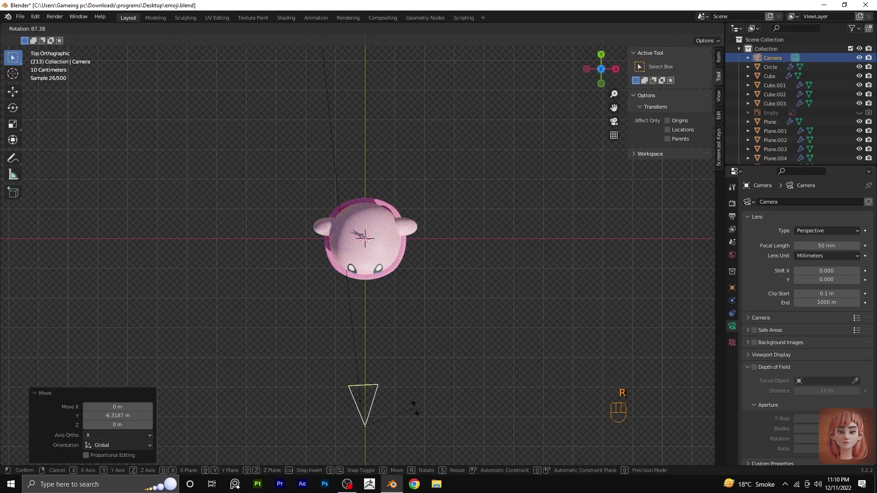